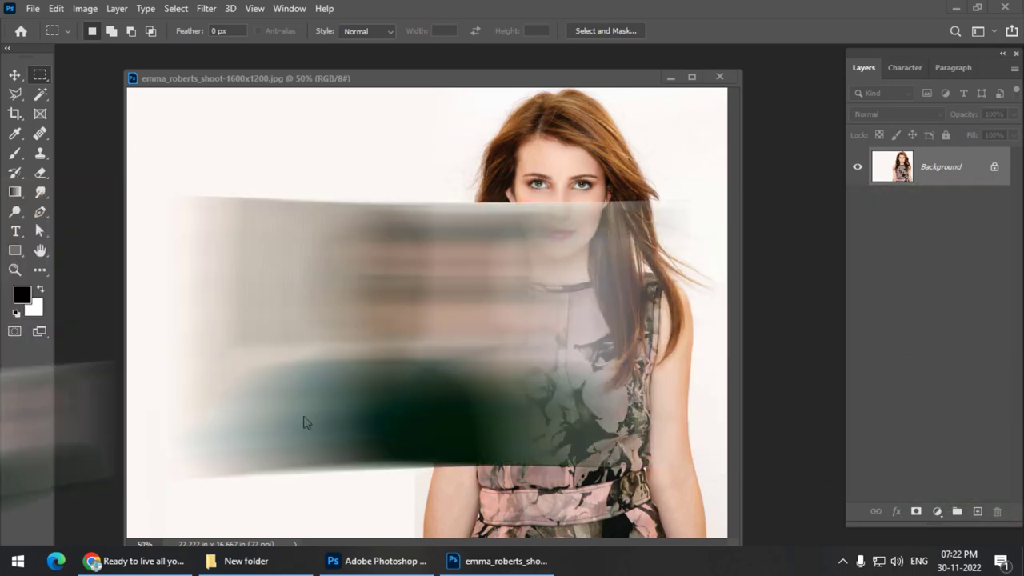
# Select the white background with the Magic Wand and reposition the photo window
pyautogui.moveTo(247, 84); pyautogui.dragTo(340, 74)
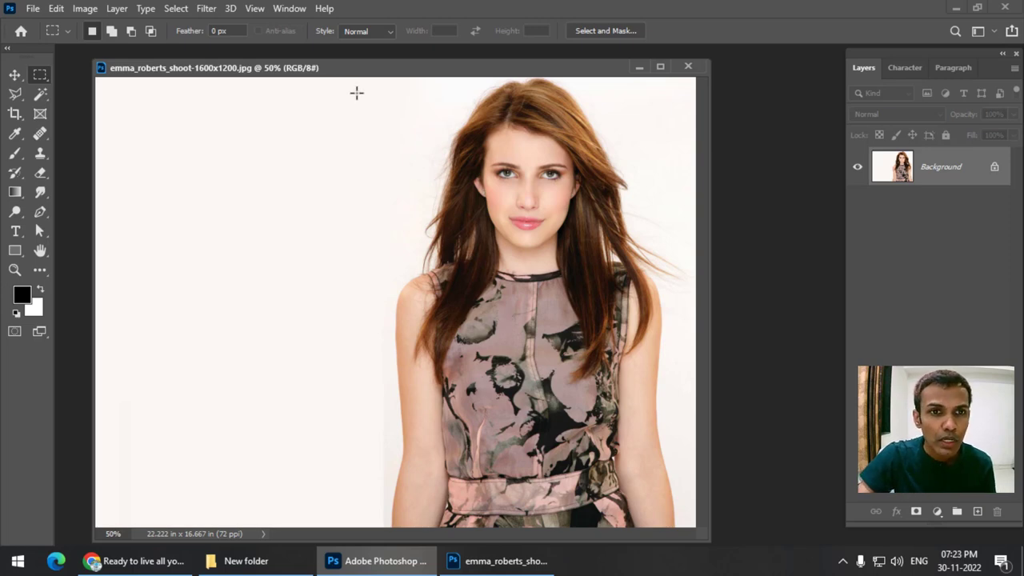
pyautogui.moveTo(337, 76); pyautogui.dragTo(345, 73)
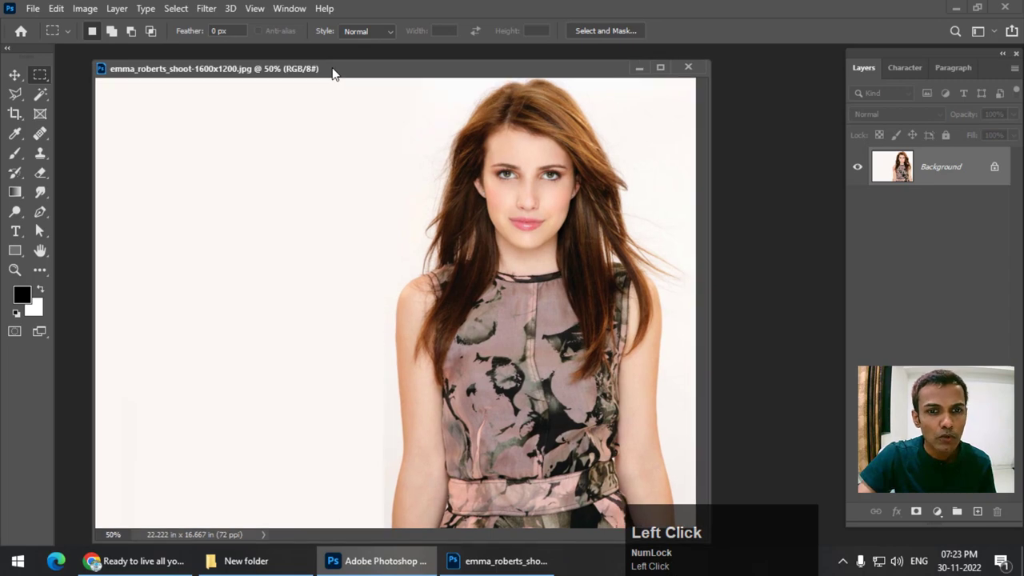
pyautogui.moveTo(45, 229); pyautogui.dragTo(113, 128)
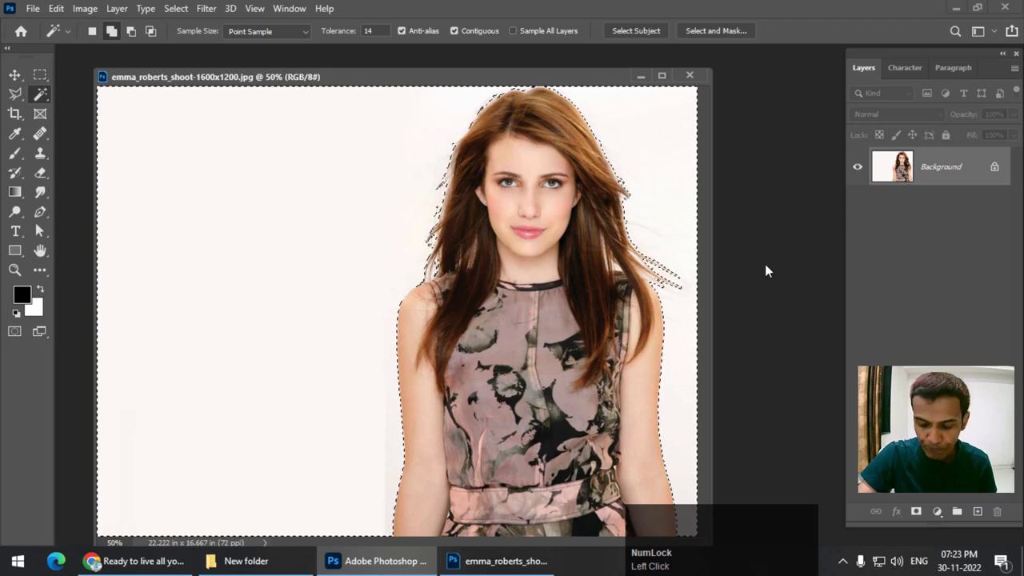
# Unlock the Background layer, delete the white background and clear the selection
pyautogui.click(1004, 174)
pyautogui.press('Delete')
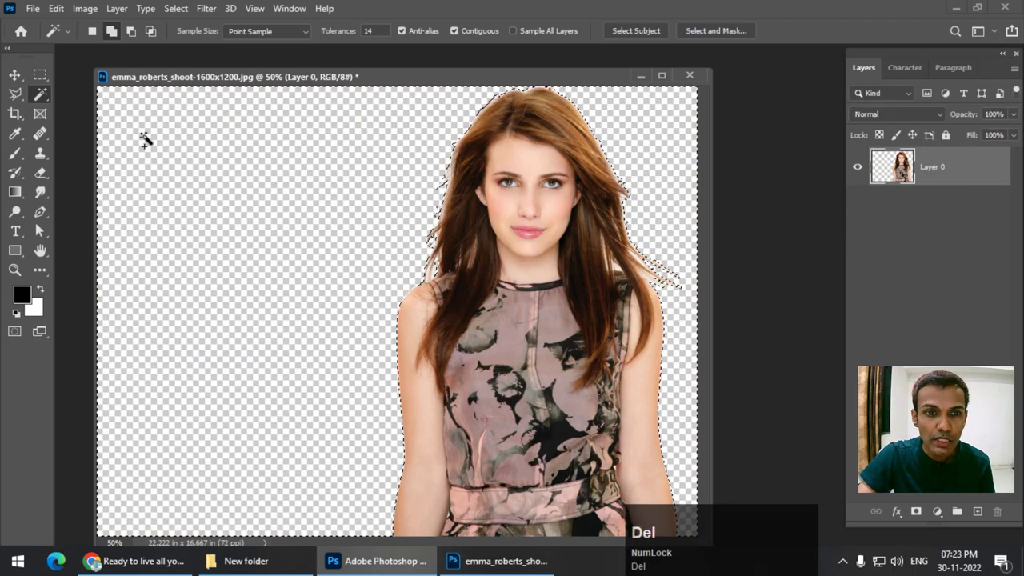
pyautogui.press('ctrl+d')
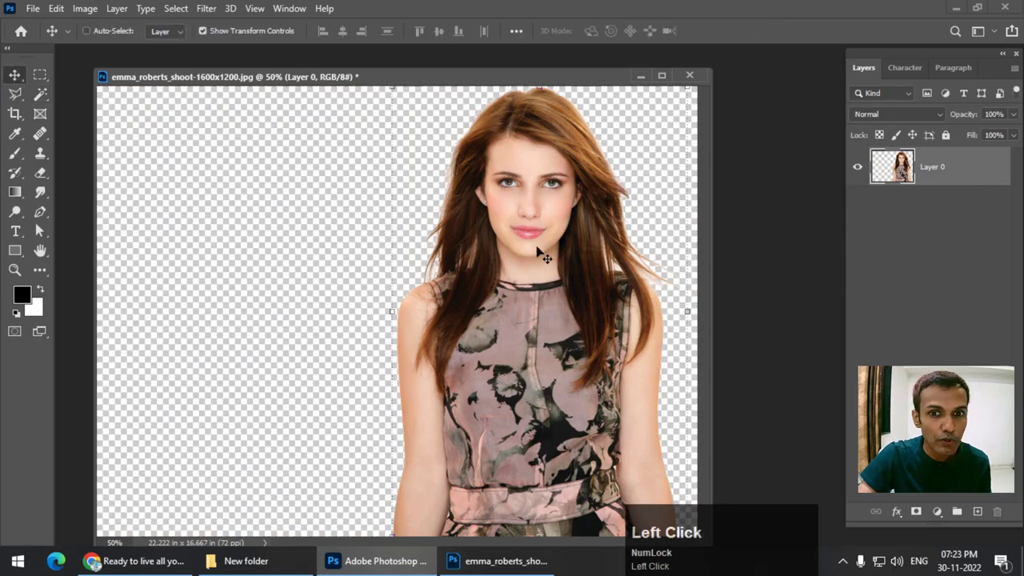
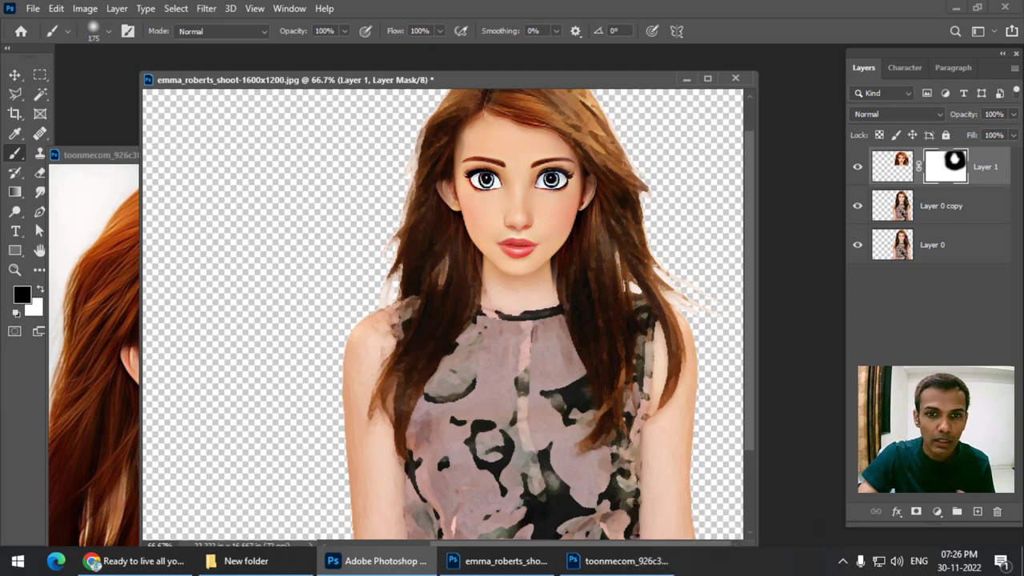
# Add a Hue/Saturation adjustment layer above the masked cartoon face layer at default values
pyautogui.moveTo(948, 514); pyautogui.dragTo(799, 175)
pyautogui.moveTo(762, 199); pyautogui.dragTo(800, 174)
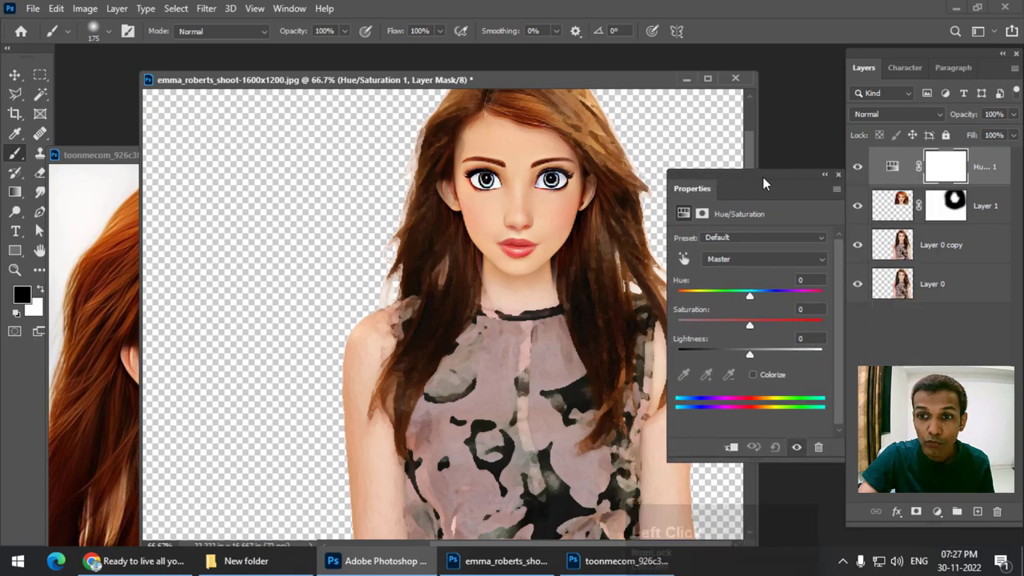
# Clip the Hue/Saturation layer to the cartoon face and lower its Saturation to -28
pyautogui.click(690, 256)
pyautogui.rightClick(690, 256)
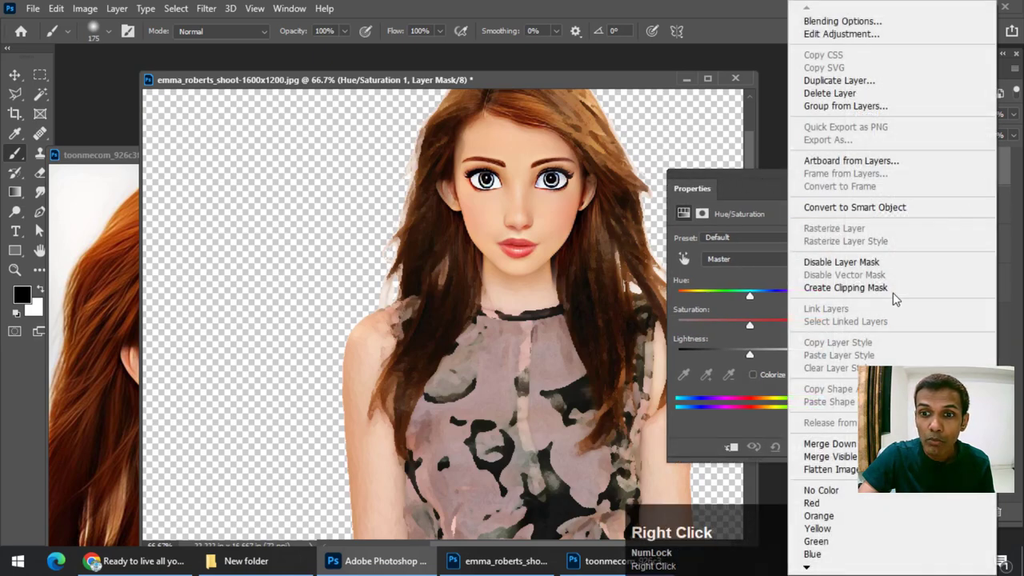
pyautogui.moveTo(689, 256); pyautogui.dragTo(690, 256)
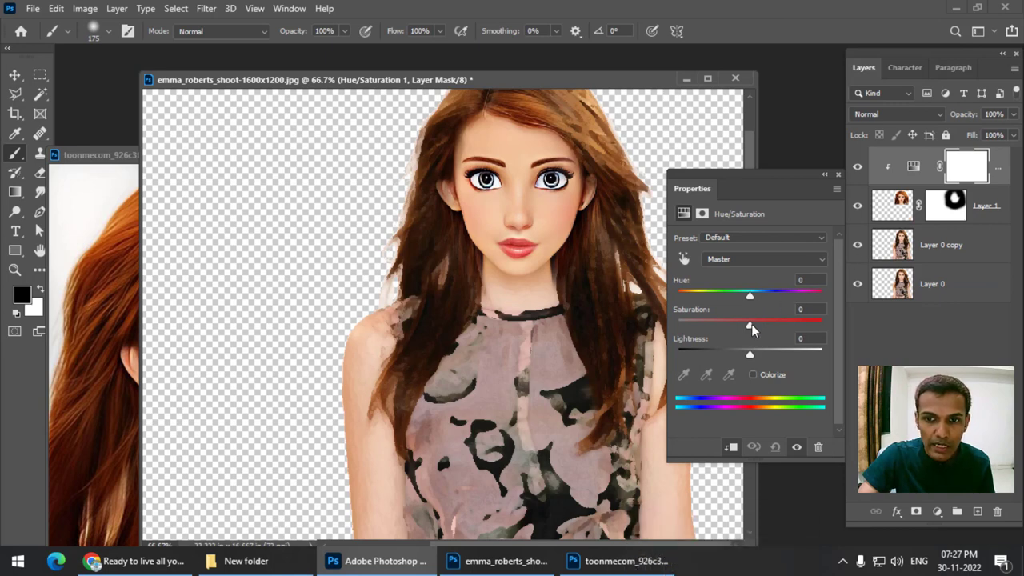
pyautogui.moveTo(690, 256); pyautogui.dragTo(781, 188)
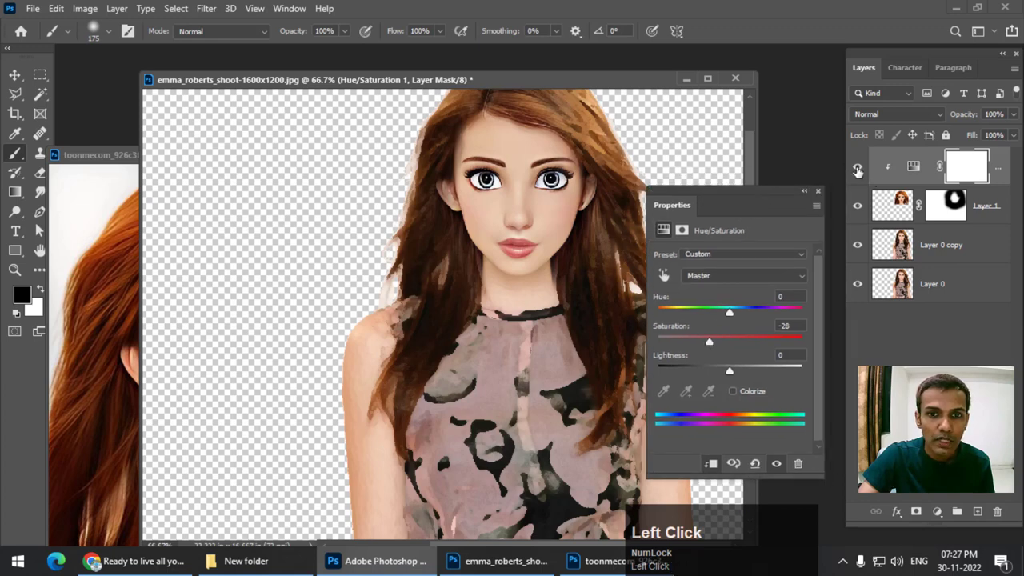
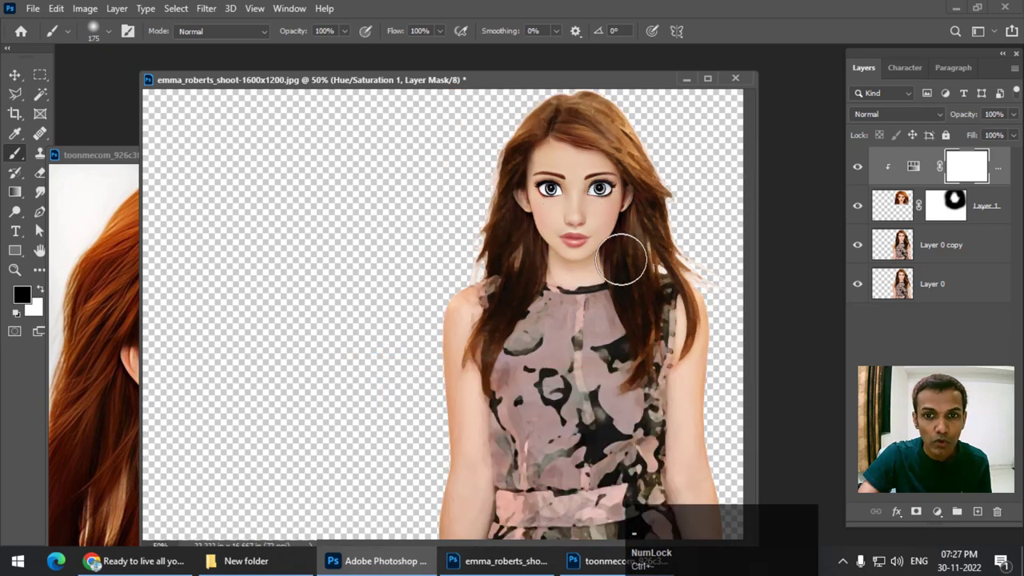
pyautogui.click(995, 215)
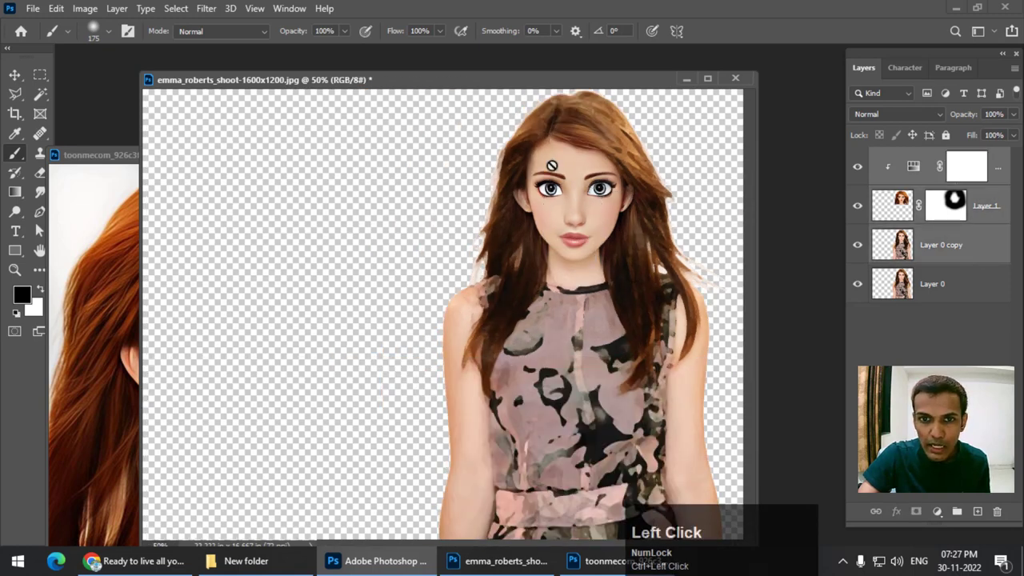
pyautogui.click(962, 276)
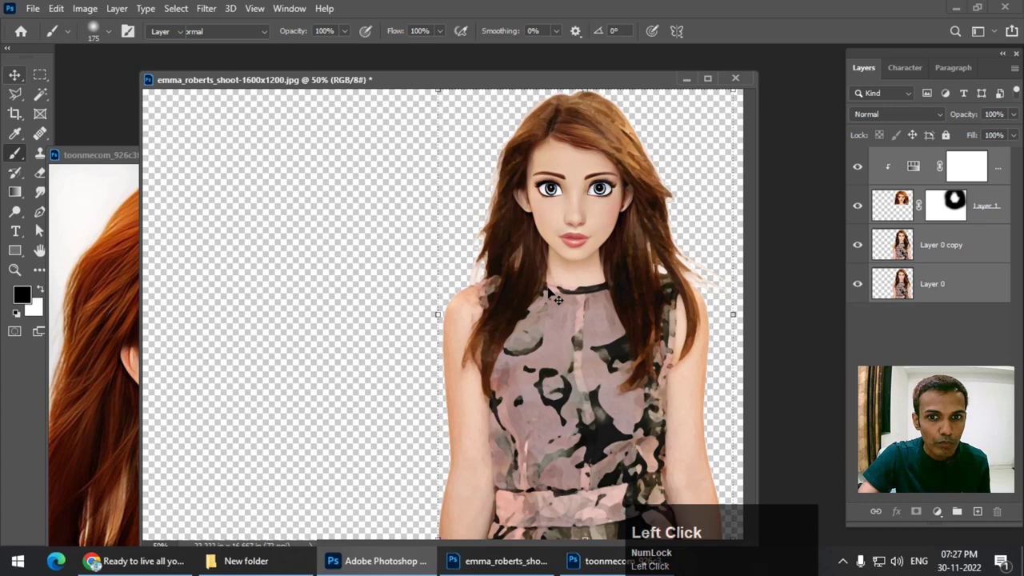
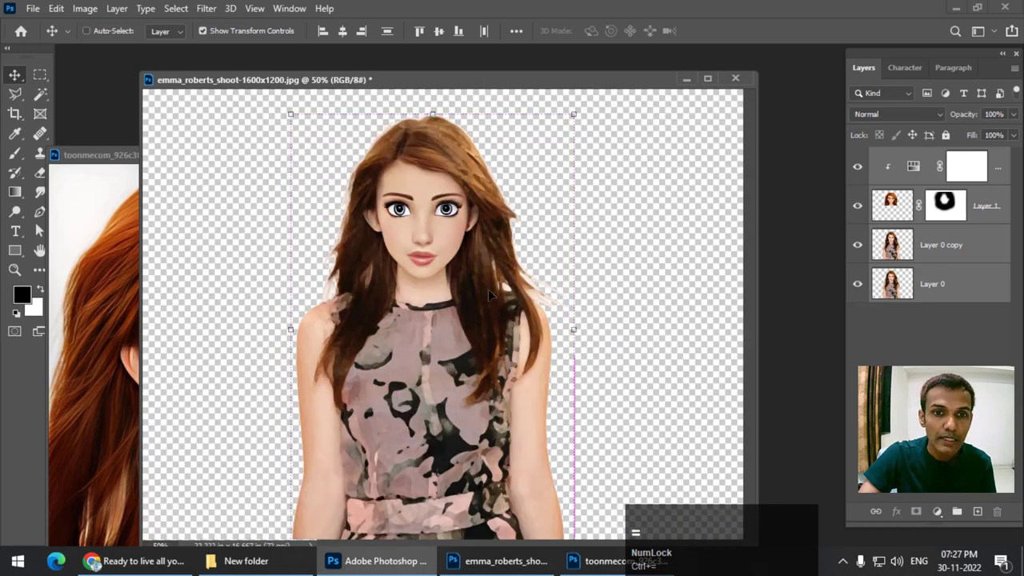
pyautogui.press('ctrl+=')
pyautogui.scroll(3)
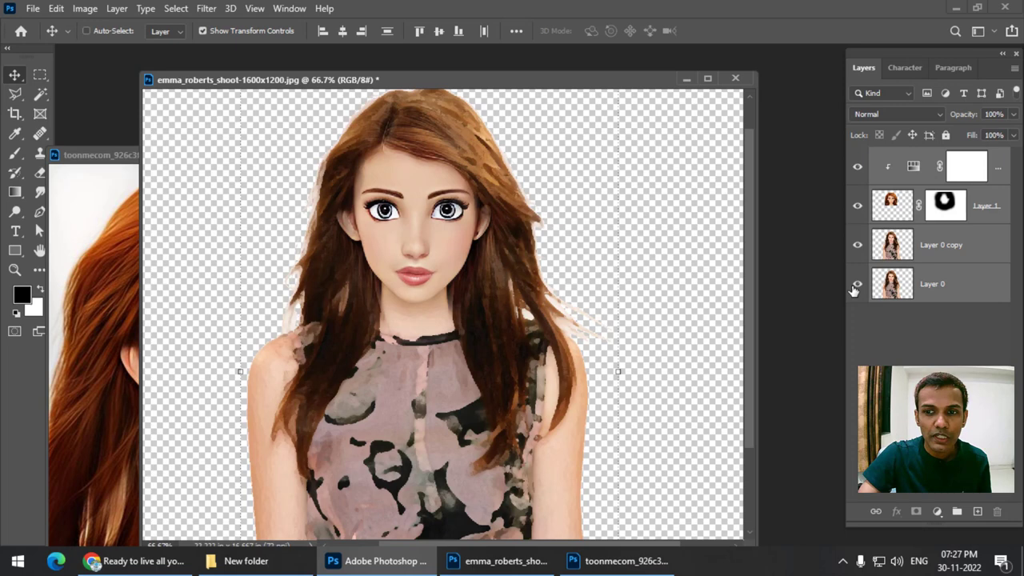
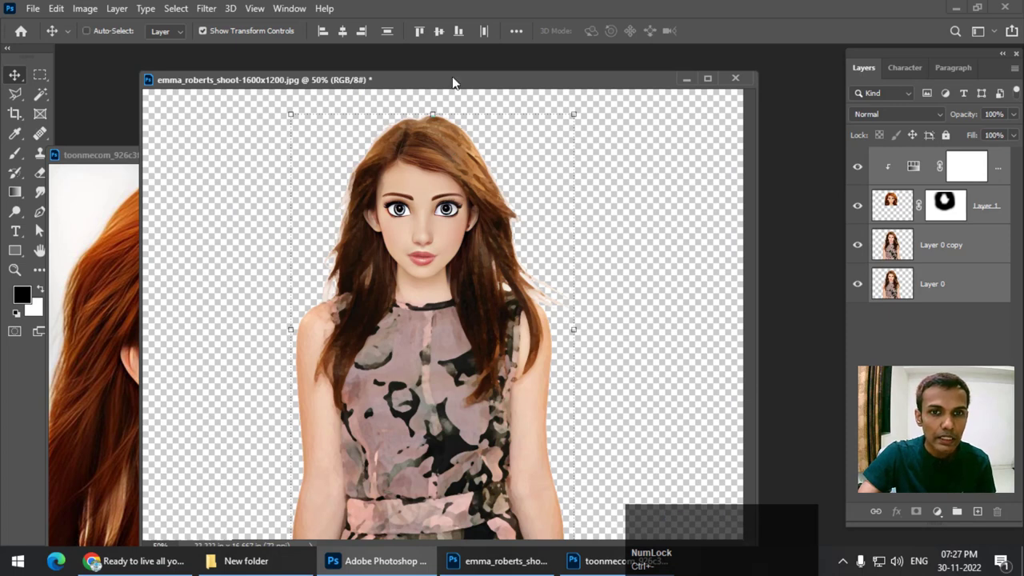
pyautogui.click(461, 83)
# Zoom out and reposition the cartoon portrait document window to make room for the second photo
pyautogui.press('ctrl+-')
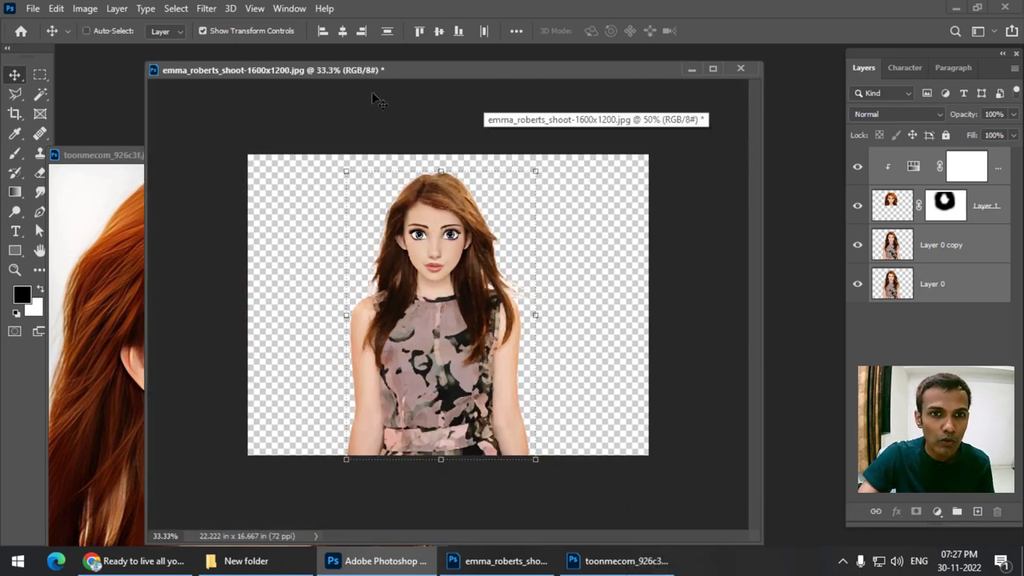
pyautogui.click(386, 77)
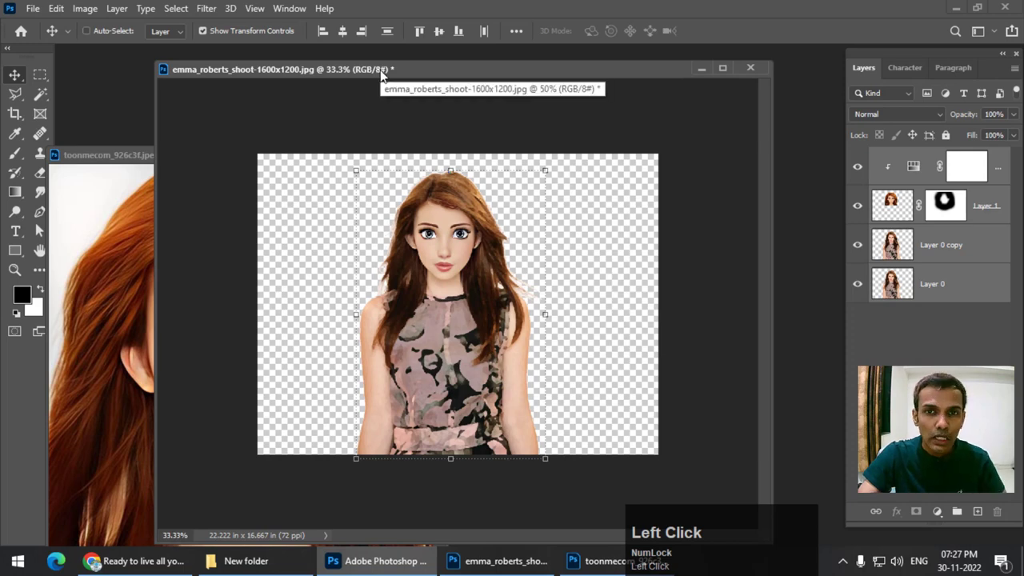
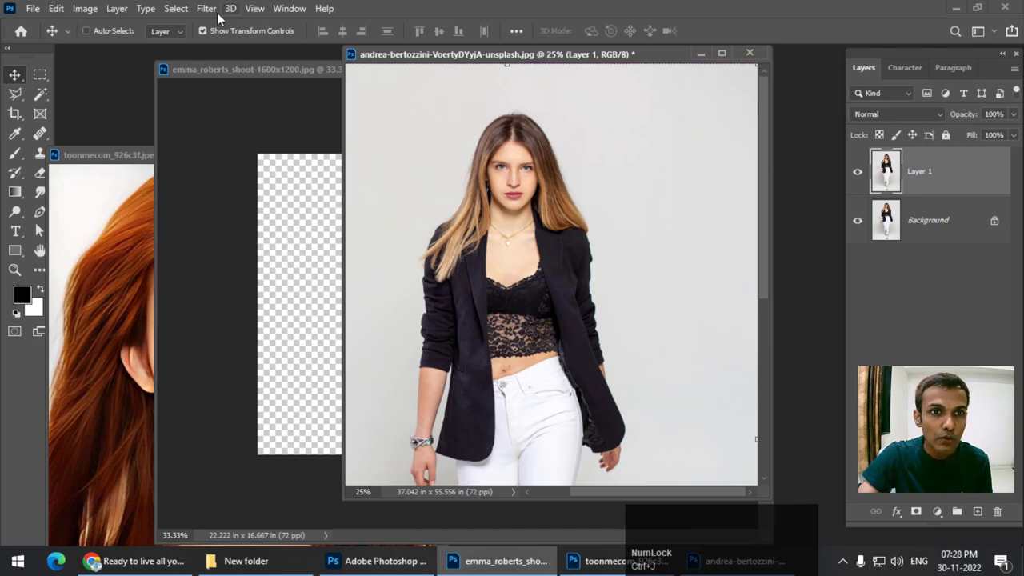
# Apply a Dry Brush painterly filter to Layer 1 and zoom in to inspect the result
pyautogui.click(224, 19)
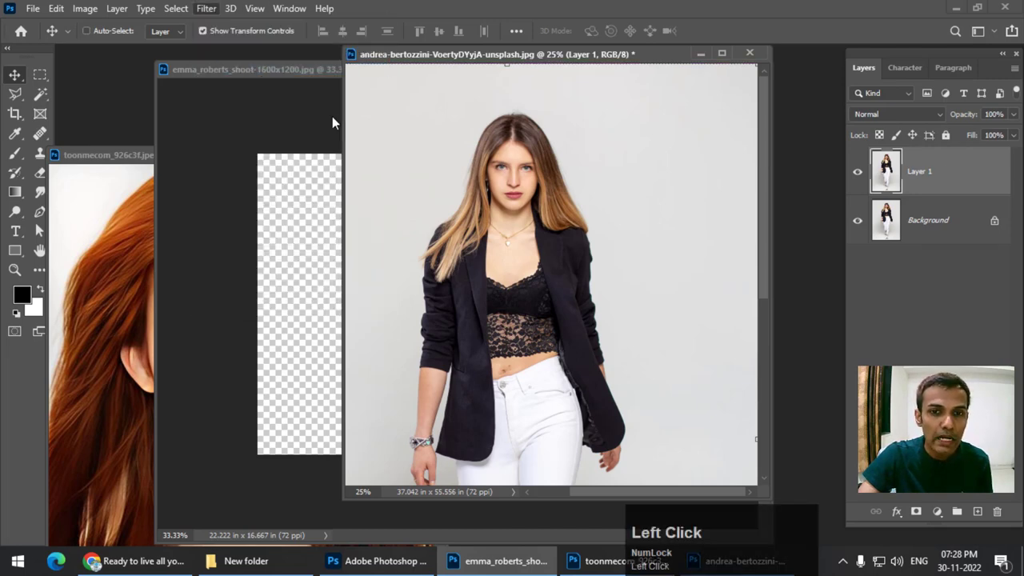
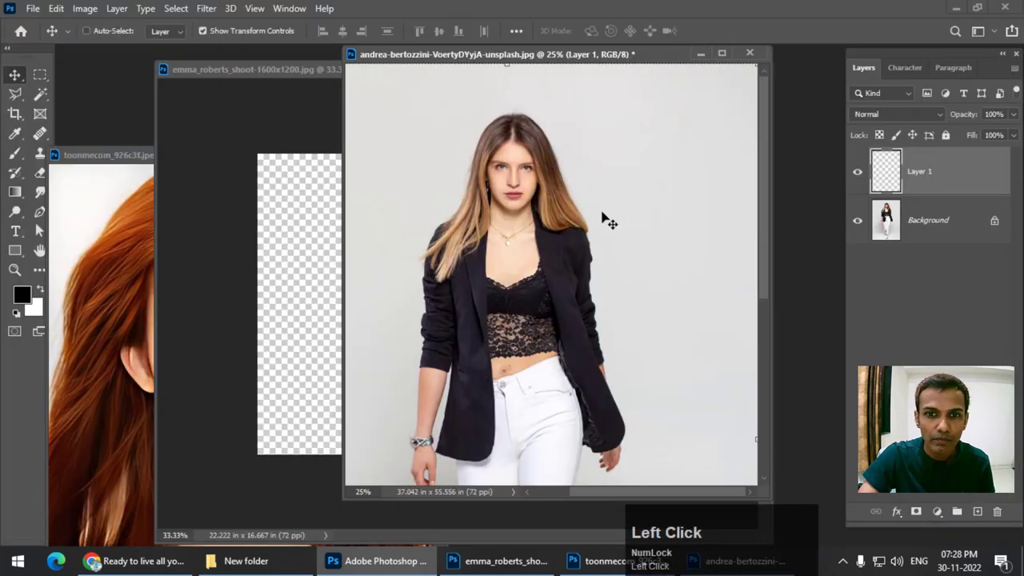
pyautogui.press('ctrl+=')
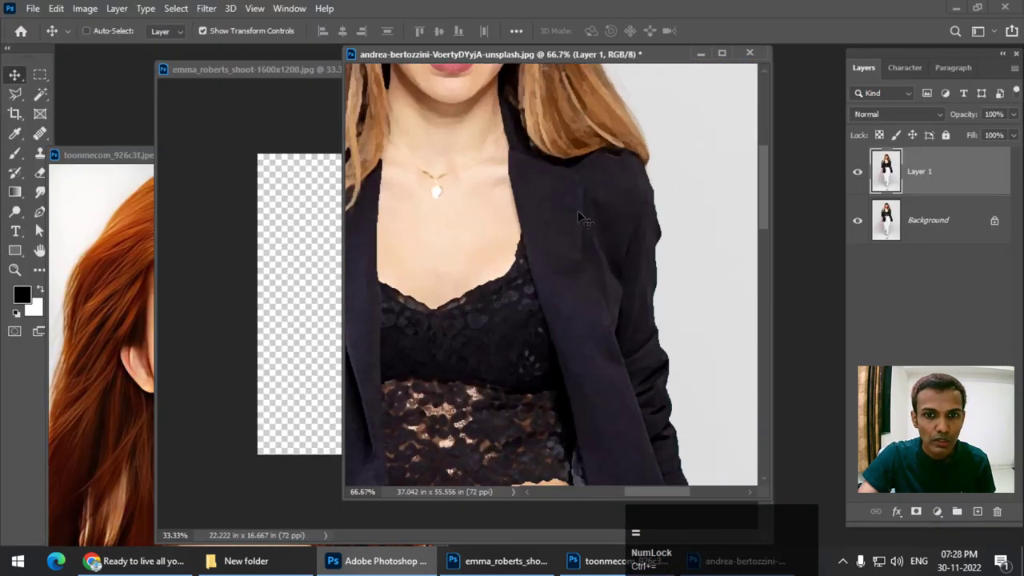
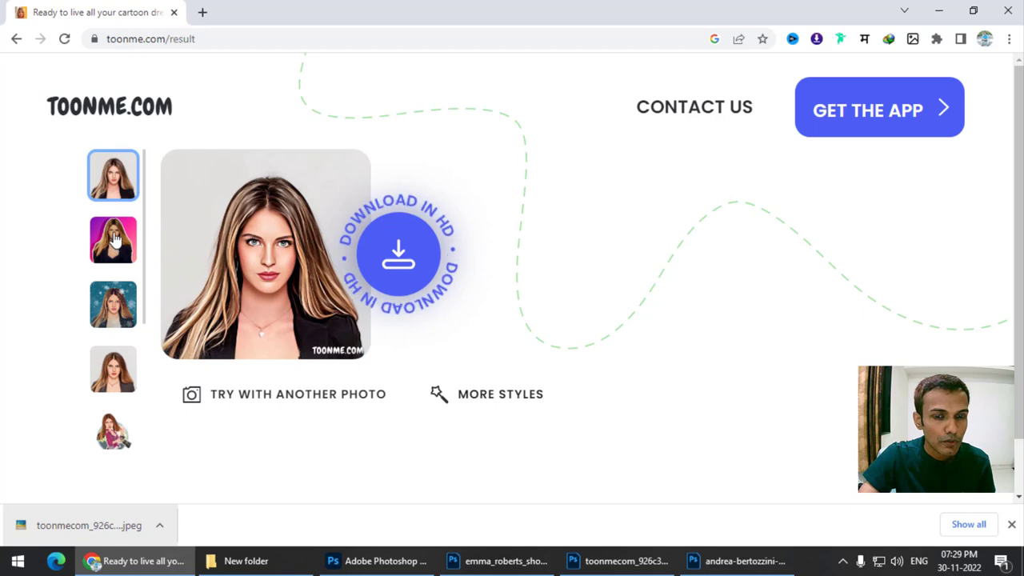
# Scroll down the ToonMe page to reach the cartoonified black-blazer portrait result
pyautogui.scroll(-3)
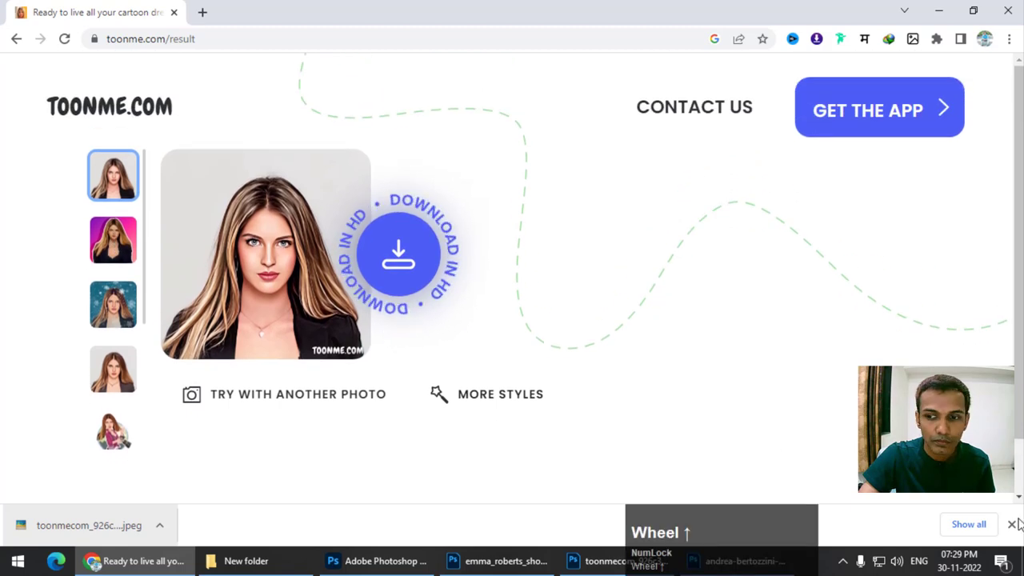
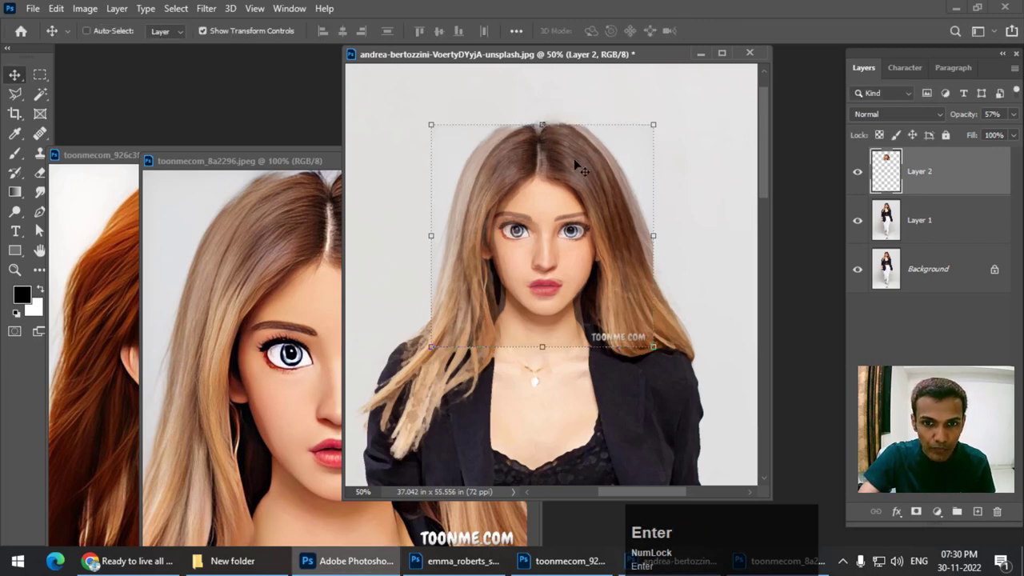
# Fit the cartoon face over the real face with Free Transform and commit it at full opacity
pyautogui.moveTo(45, 229); pyautogui.dragTo(45, 229)
pyautogui.press('Return')
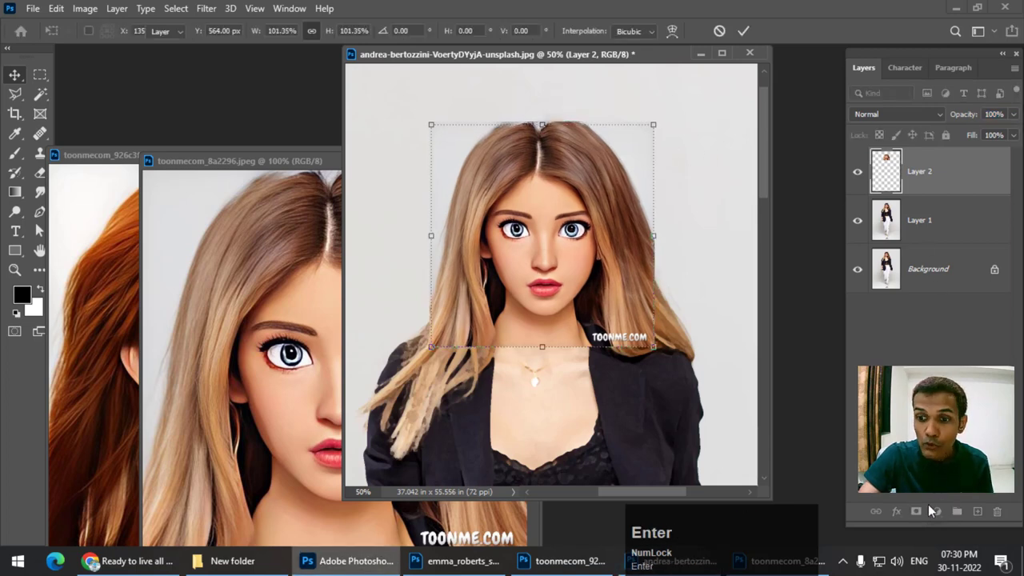